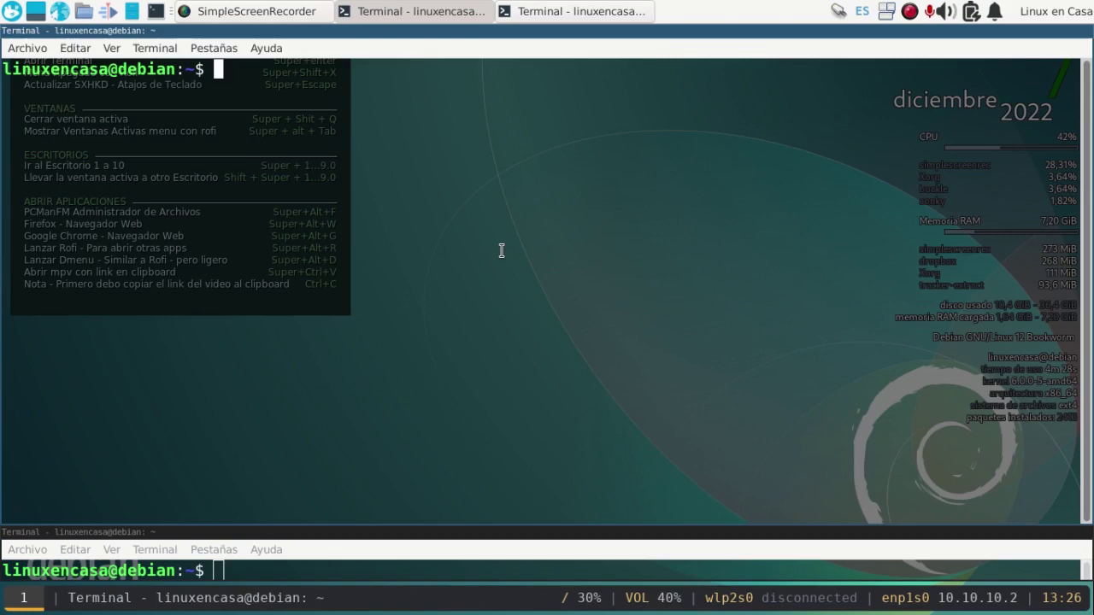
Show the system information report with neofetch, then clear the screen.
left_click(490, 248)
type("neofetch")
key("Return")
key("Return")
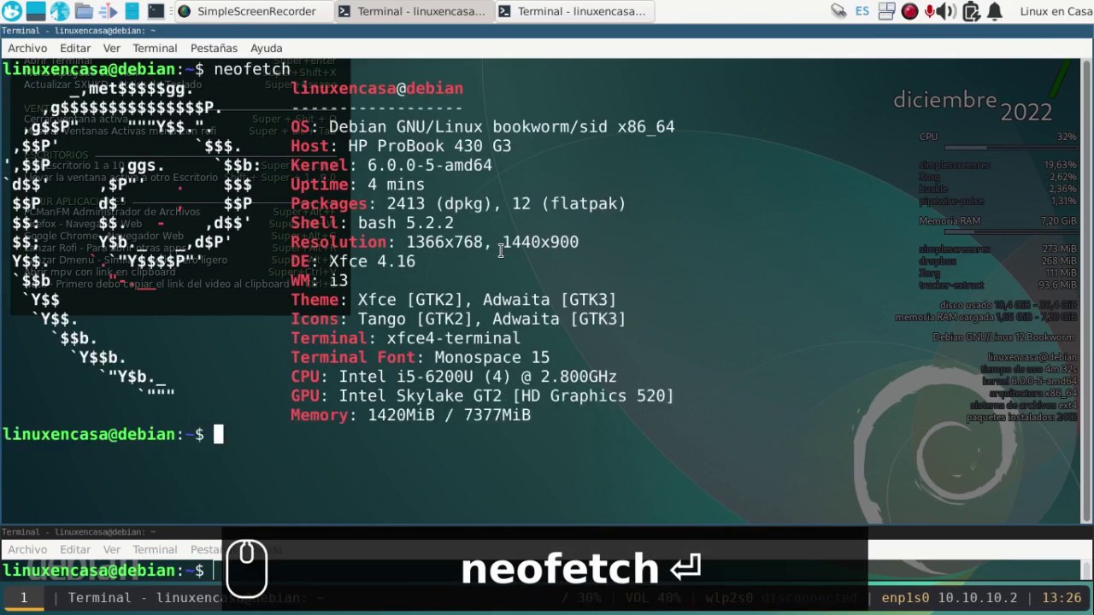
type("clear")
key("Return")
Refresh the package lists with sudo apt update and clear the screen again.
type("udo")
key("space")
type("p update")
key("Return")
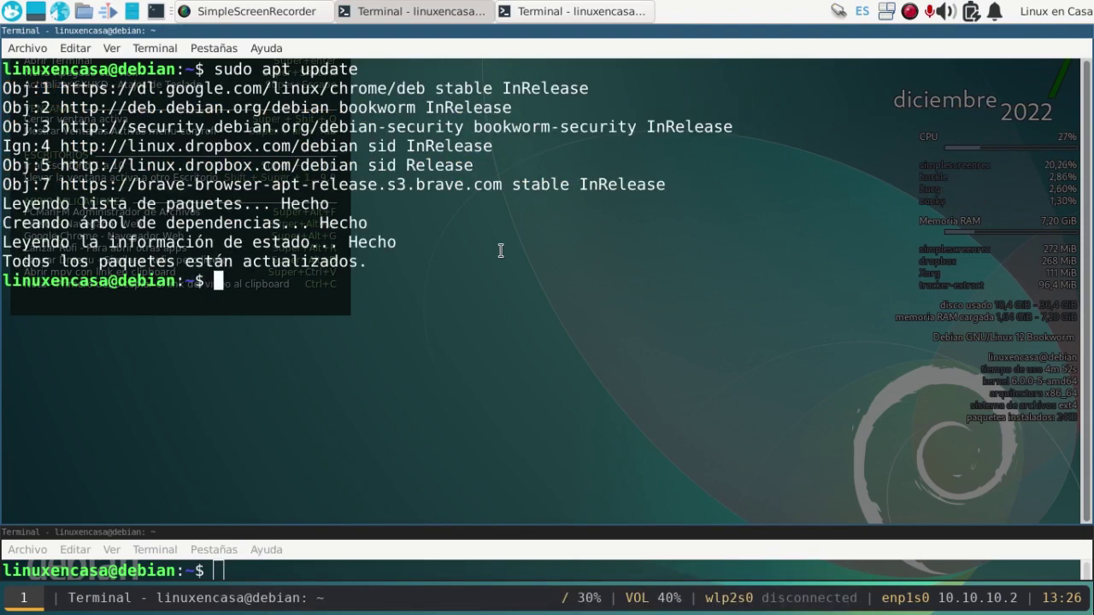
type("clear")
key("Return")
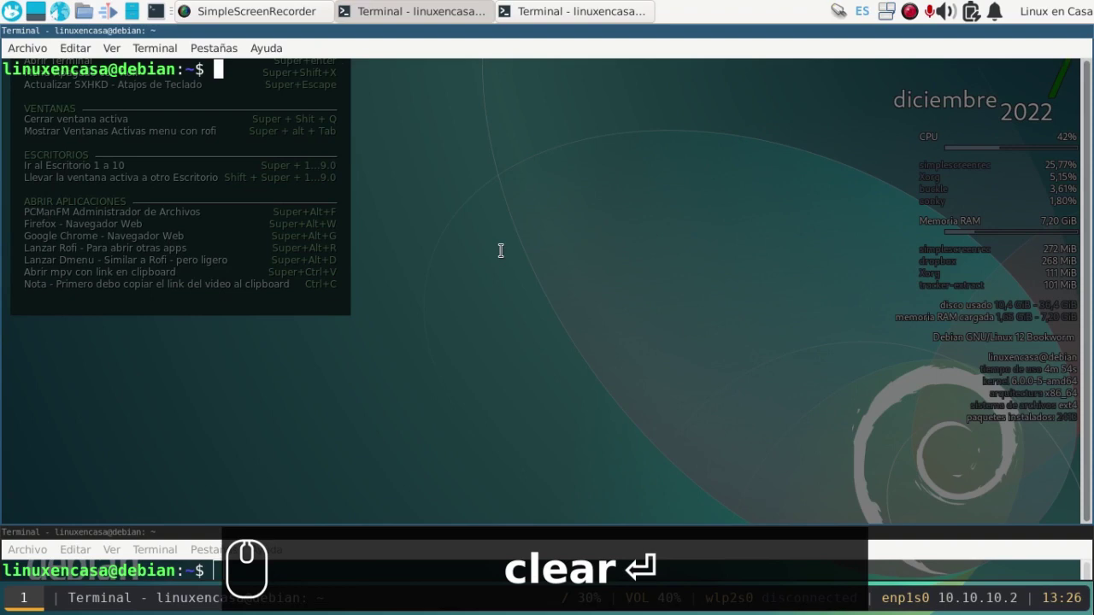
Search the repositories for glava (no results), then for cava, which lists the visualizer package.
type("t search glava")
key("Return")
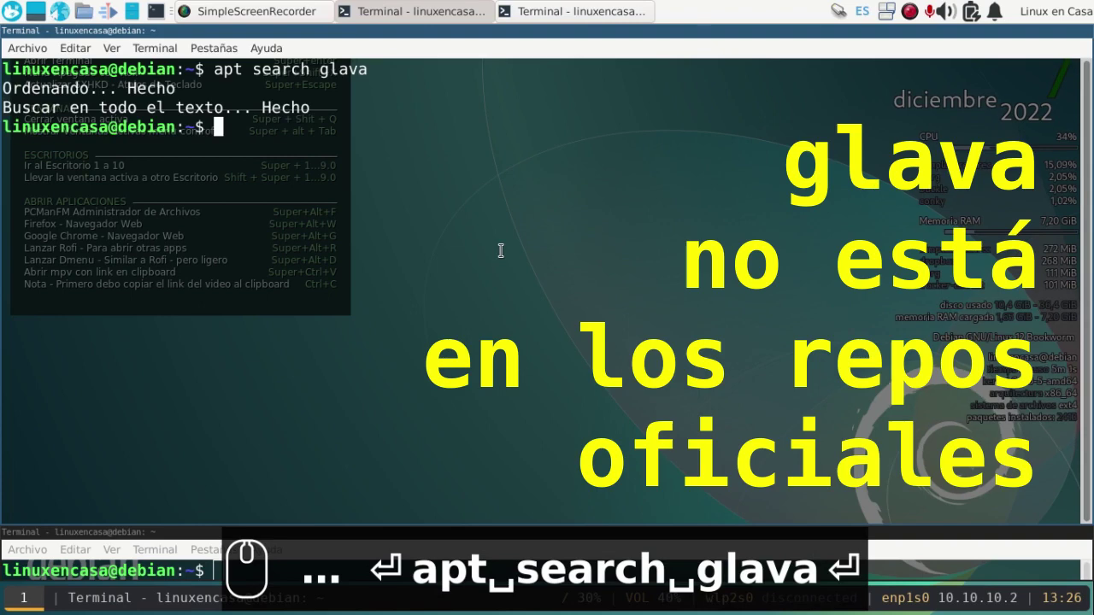
type("apt")
key("space")
type("search cava")
key("Return")
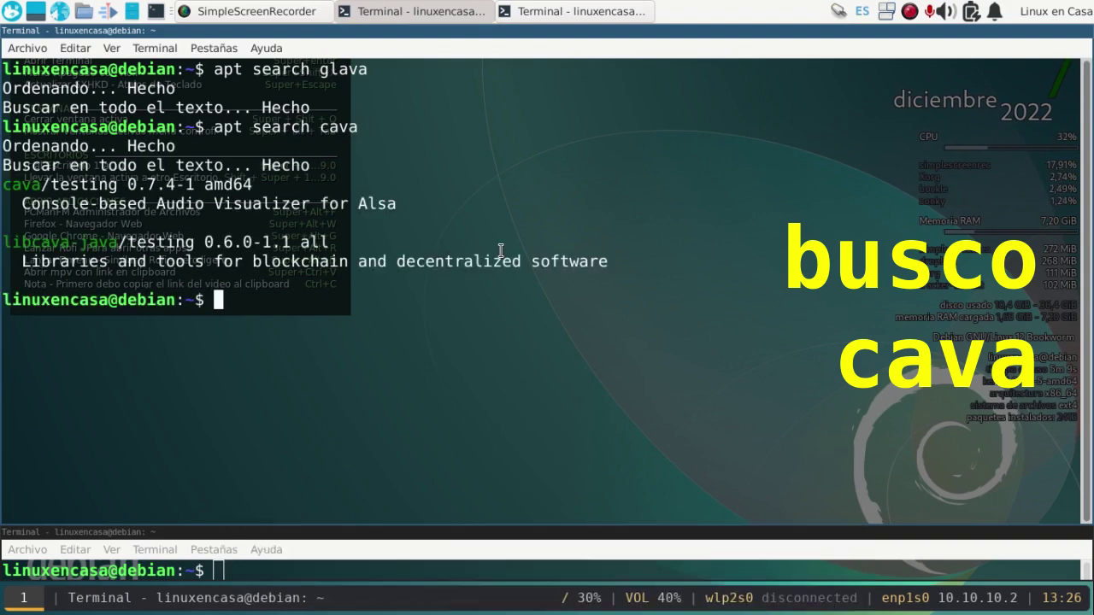
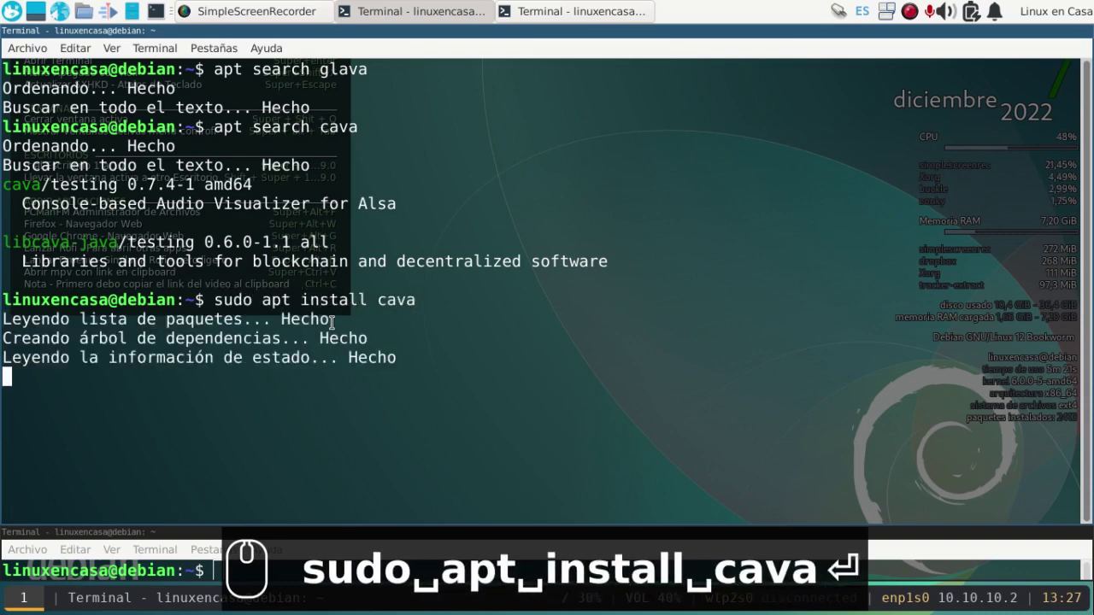
Confirm the cava install with its libiniparser1 dependency and start the cava visualizer.
key("Return")
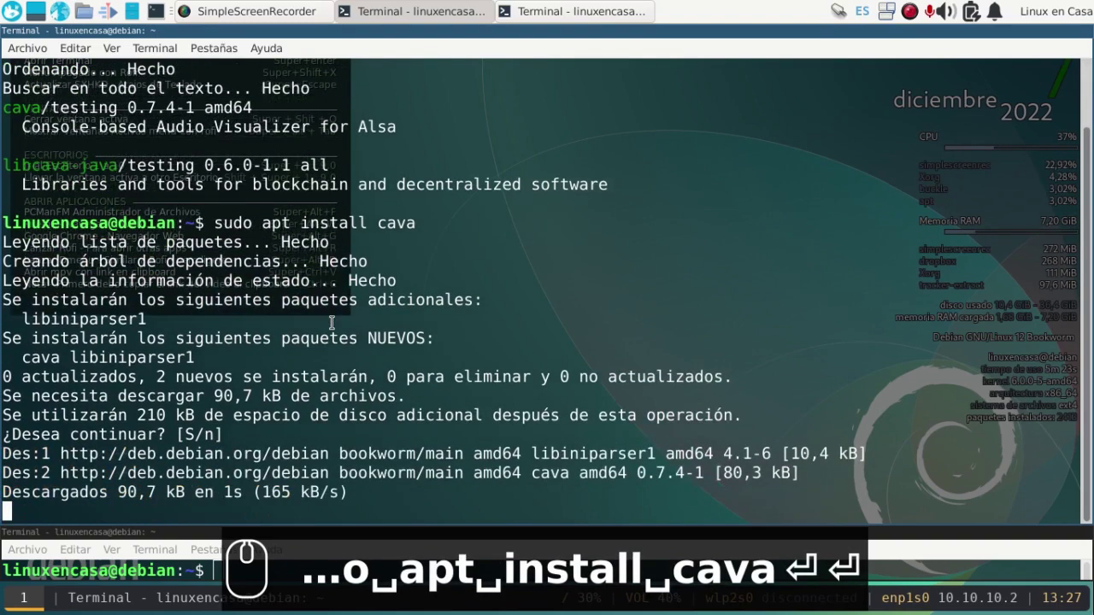
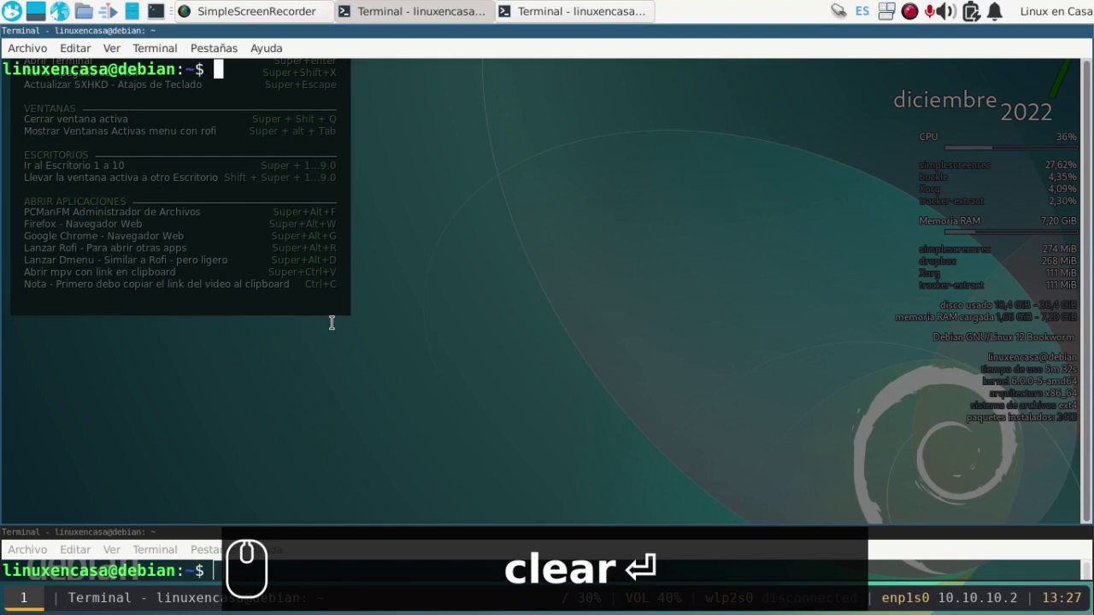
type("ava")
key("Return")
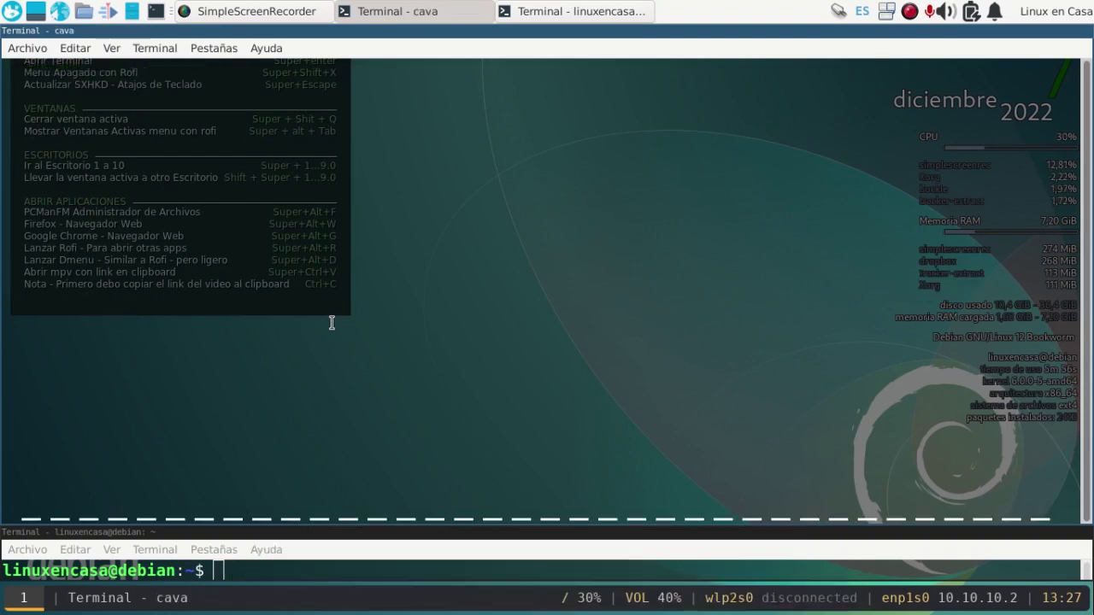
Step through Rofi's application list to the Clementine entry and launch it.
key("alt+super+r")
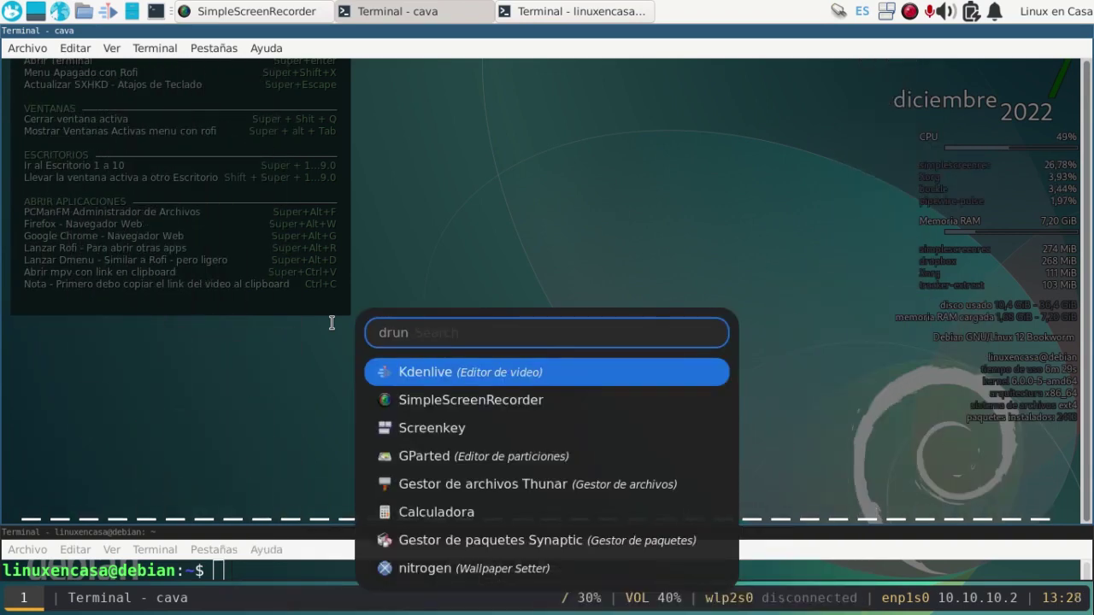
key("End")
key("Down")
key("Down")
key("Down")
key("Down")
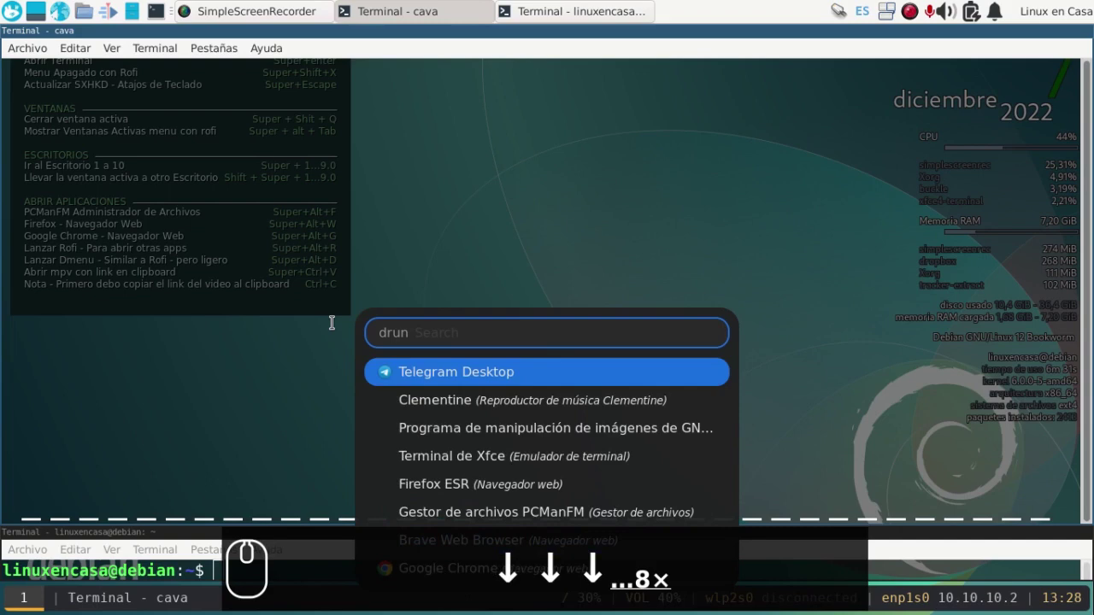
key("Down")
key("Down")
key("Down")
key("Down")
key("Down")
key("Down")
key("Up")
key("Up")
key("Up")
key("Up")
key("Up")
key("Return")
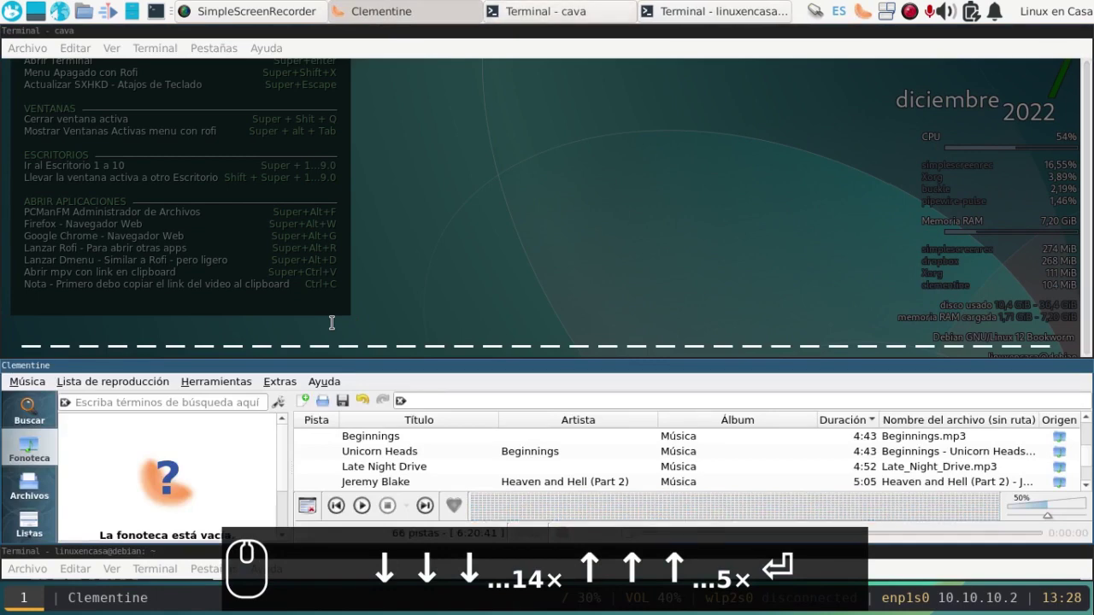
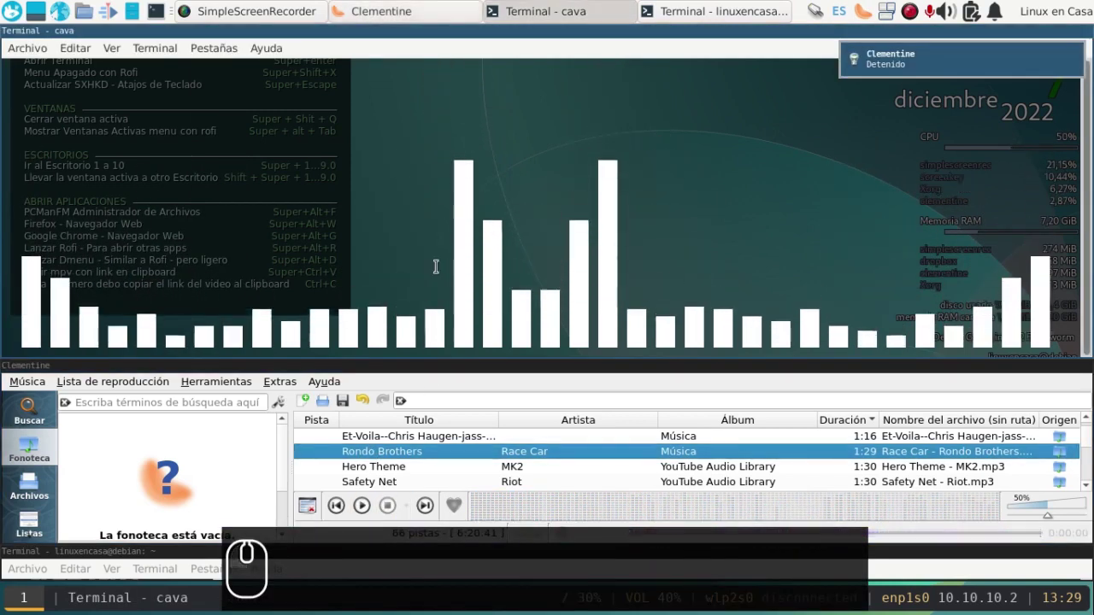
Toggle playback of Race Car by Rondo Brothers so cava's bars react, ending with it stopped.
key("space")
key("space")
key("space")
key("space")
key("space")
key("space")
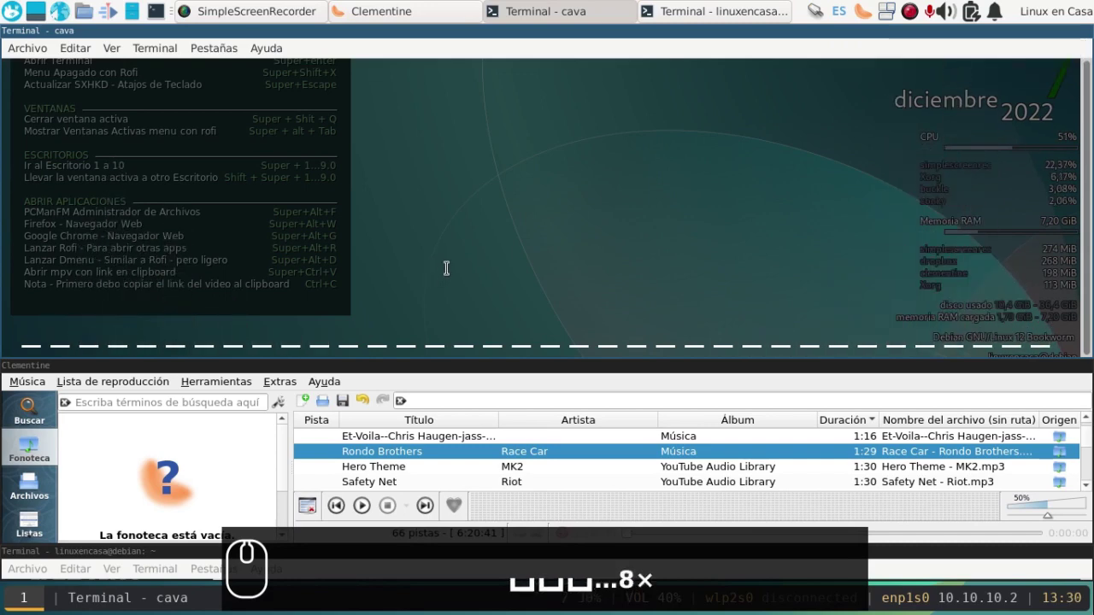